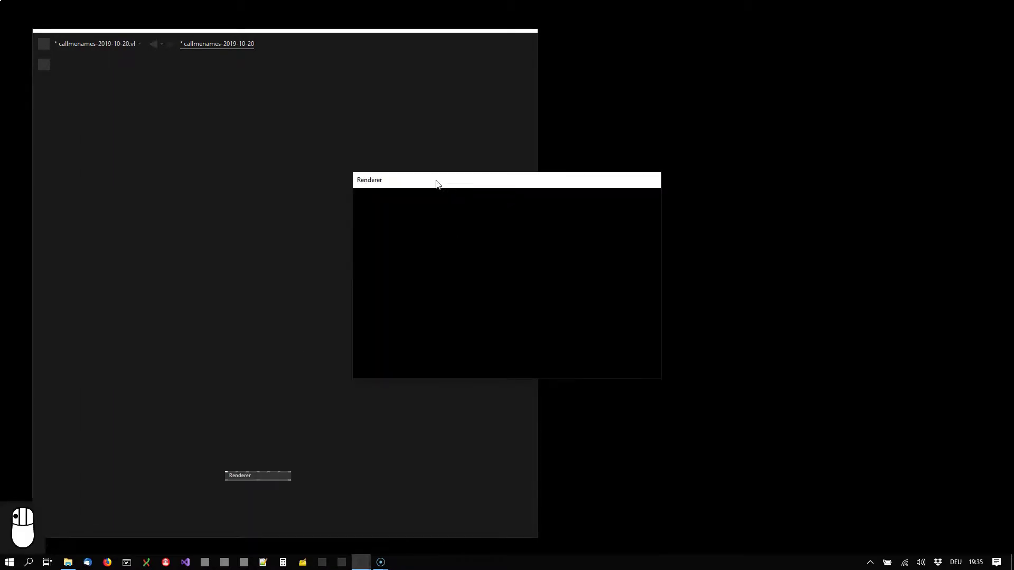
# - Move the Renderer output window aside so the patch is accessible
pyautogui.moveTo(607, 65); pyautogui.dragTo(266, 346)
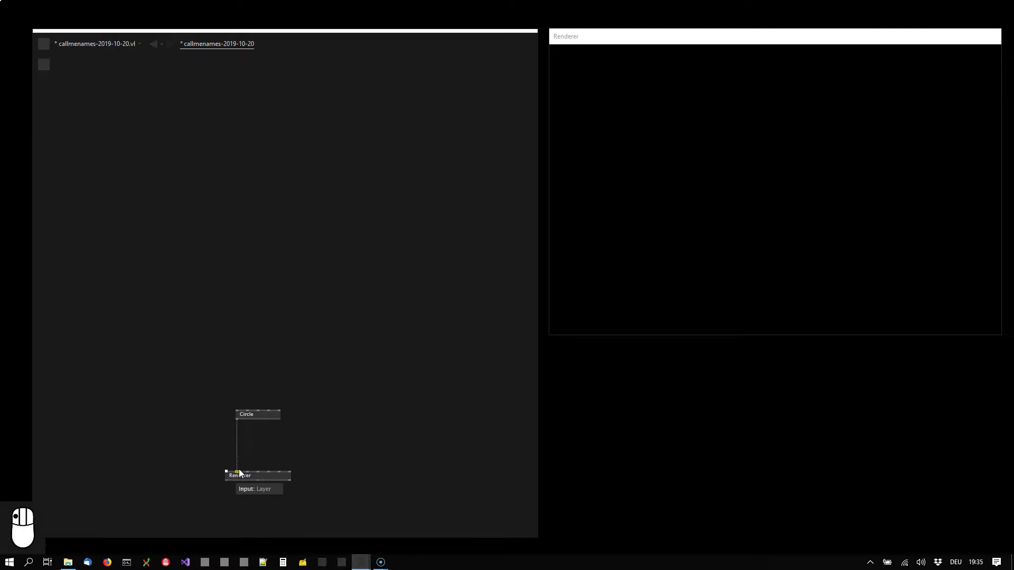
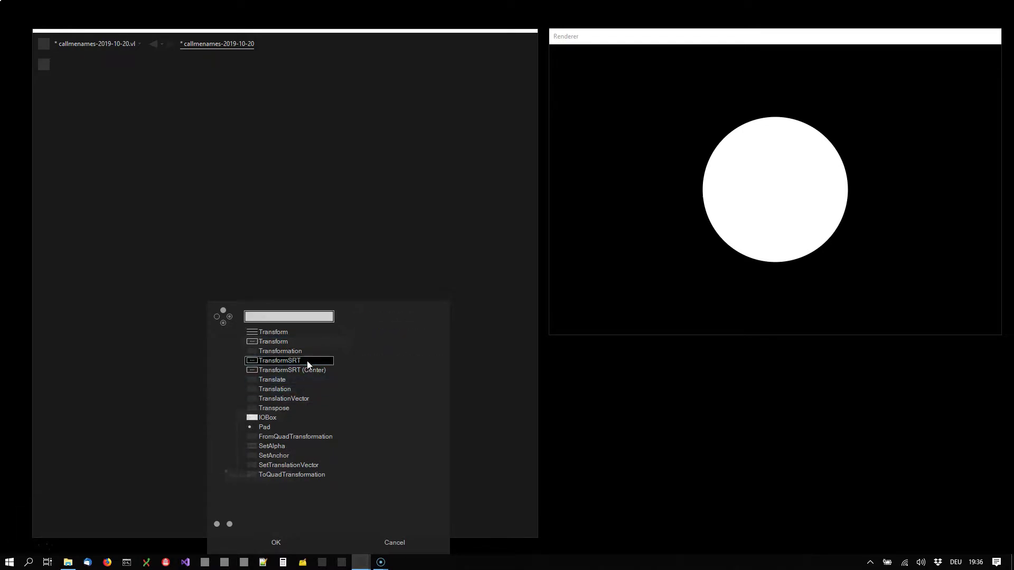
# - Wire Wanderer into TransformSRT and route the Circle through TransformSRT into the Renderer
pyautogui.moveTo(311, 364); pyautogui.dragTo(375, 415)
pyautogui.moveTo(375, 415); pyautogui.dragTo(405, 474)
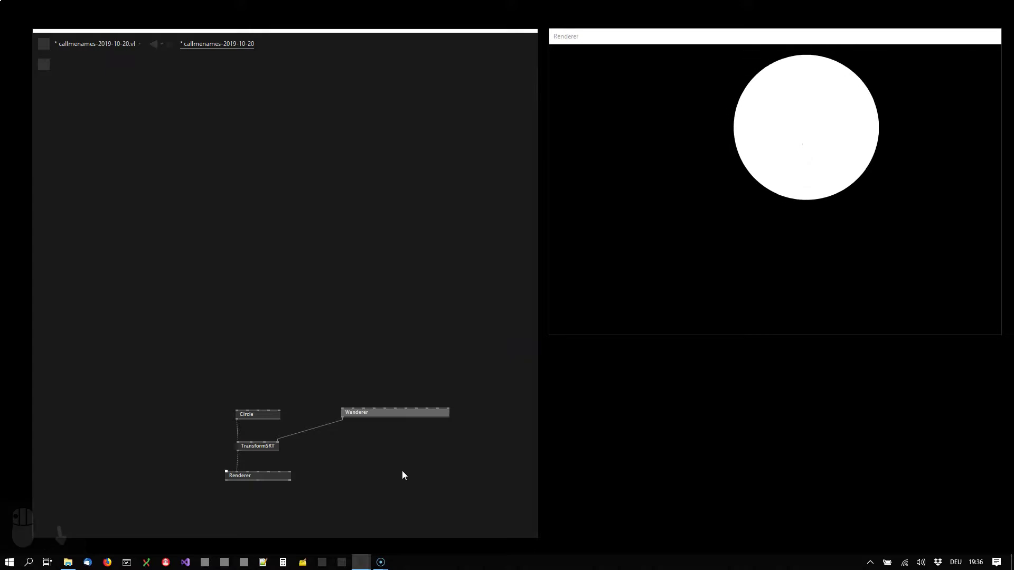
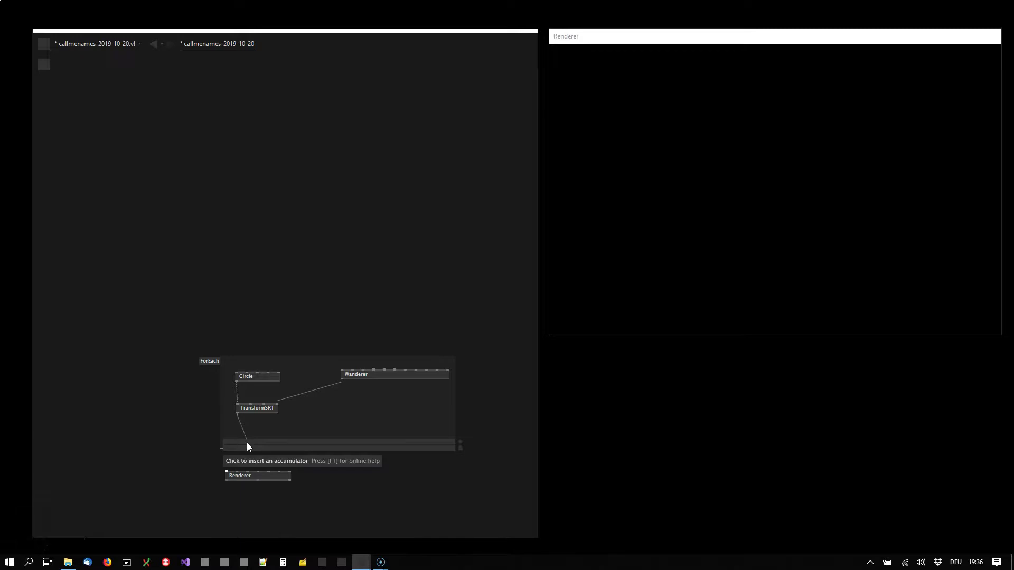
# - Route the ForEach loop's layer output into a Group node linked to the Renderer
pyautogui.moveTo(253, 452); pyautogui.dragTo(302, 376)
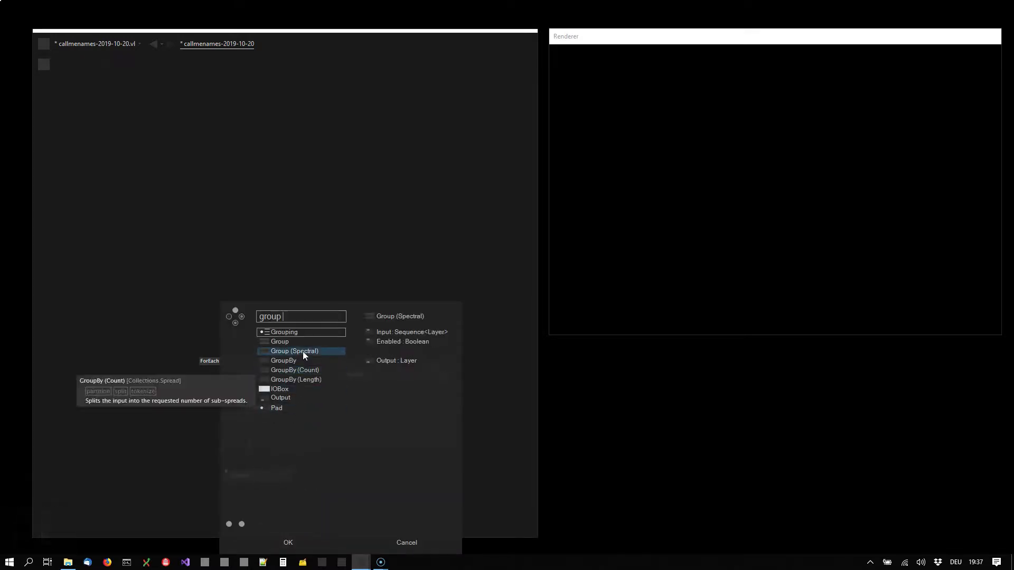
pyautogui.moveTo(306, 353); pyautogui.dragTo(259, 448)
pyautogui.moveTo(259, 448); pyautogui.dragTo(252, 429)
# - Start adding a RandomSpread node above the loop
pyautogui.rightClick(252, 429)
pyautogui.moveTo(248, 433); pyautogui.dragTo(341, 326)
pyautogui.doubleClick(340, 324)
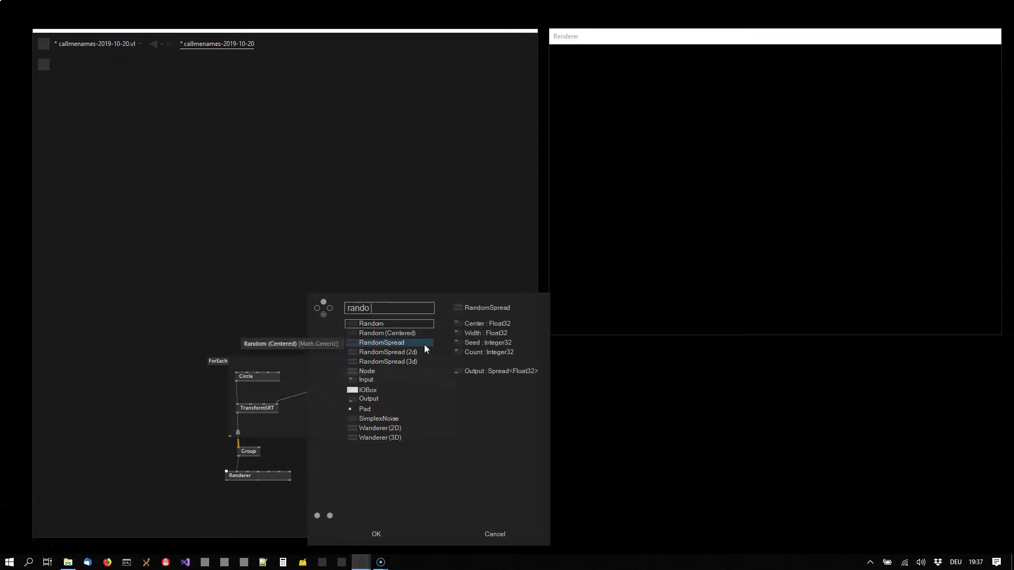
# - Feed RandomSpread into the loop's Wanderer and set its Count to 54
pyautogui.moveTo(425, 357); pyautogui.dragTo(343, 335)
pyautogui.moveTo(343, 337); pyautogui.dragTo(389, 293)
pyautogui.rightClick(401, 292)
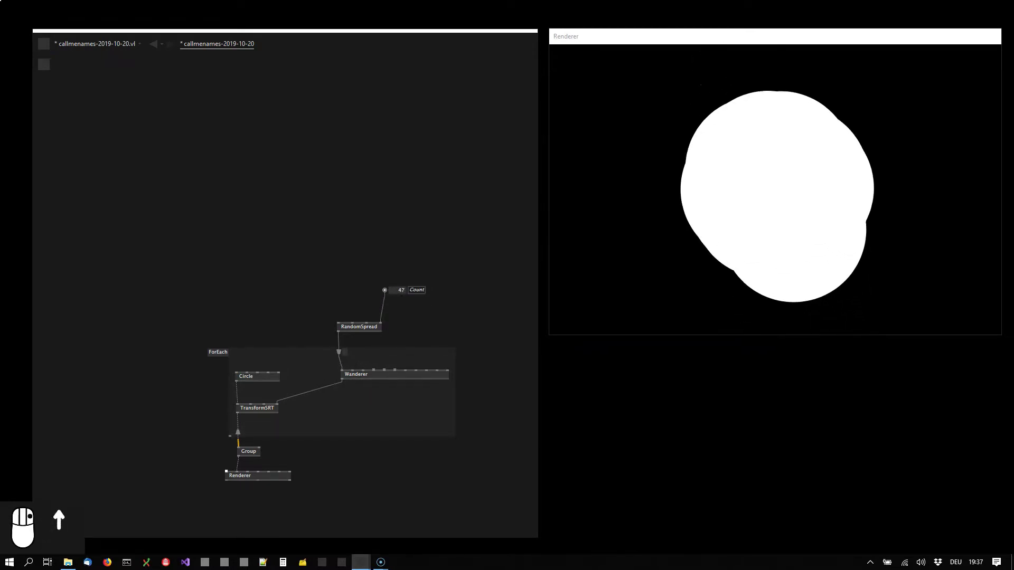
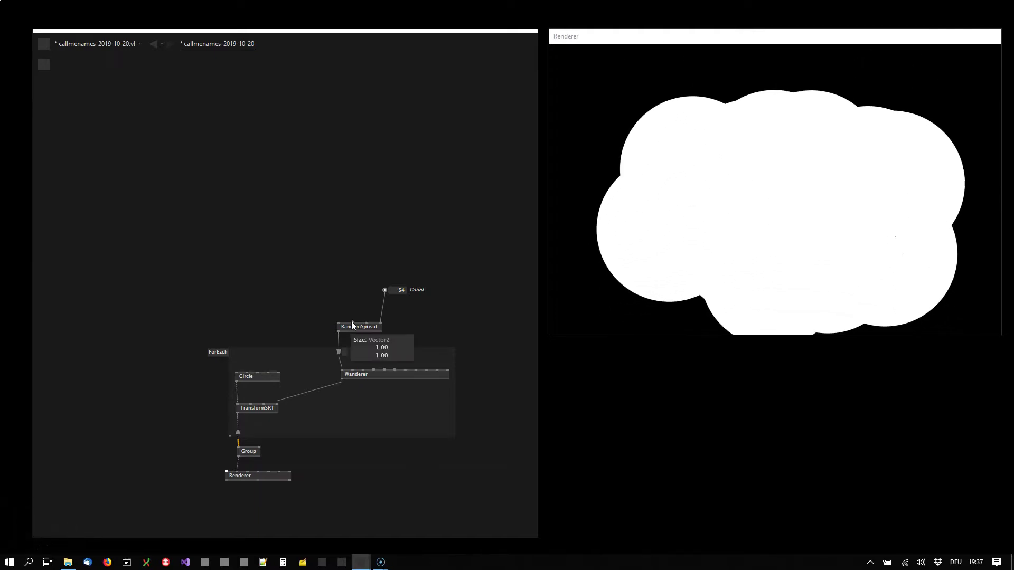
# - Attach a Size IOBox to RandomSpread and raise it to 5
pyautogui.moveTo(356, 303); pyautogui.dragTo(367, 263)
pyautogui.moveTo(366, 263); pyautogui.dragTo(359, 272)
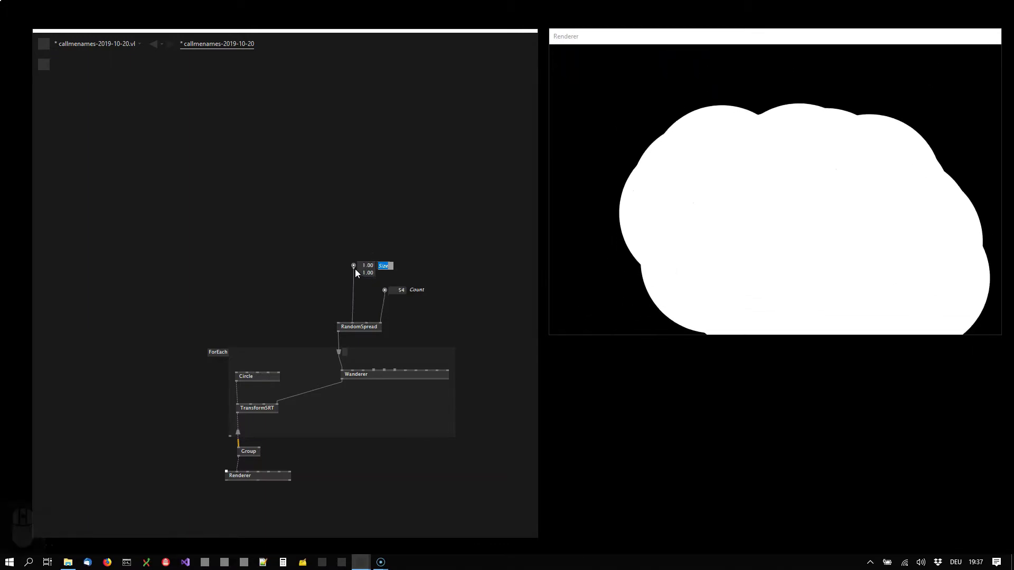
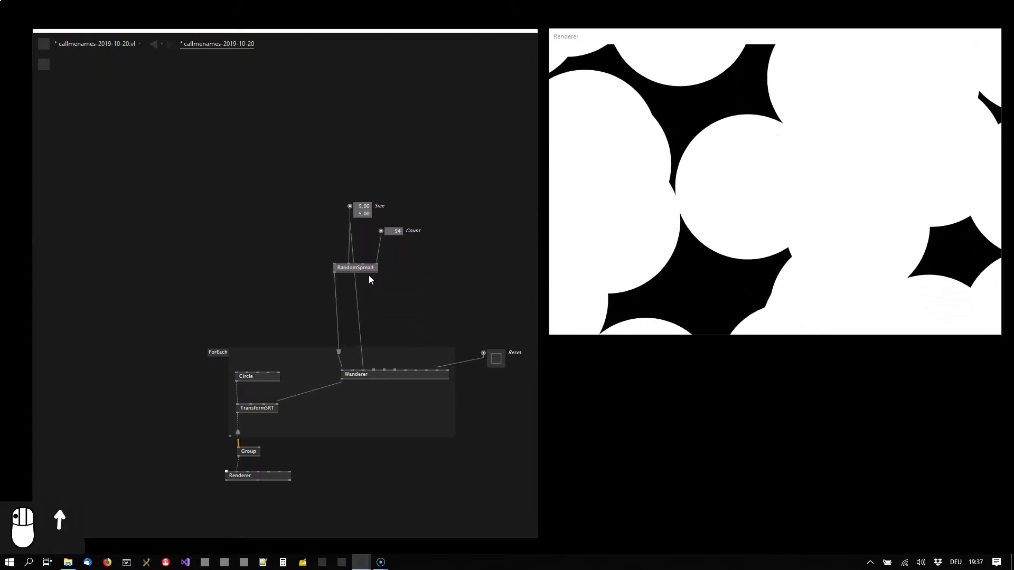
# - Duplicate RandomSpread and share the Count value with the copy
pyautogui.moveTo(344, 309); pyautogui.dragTo(280, 281)
pyautogui.moveTo(304, 275); pyautogui.dragTo(384, 237)
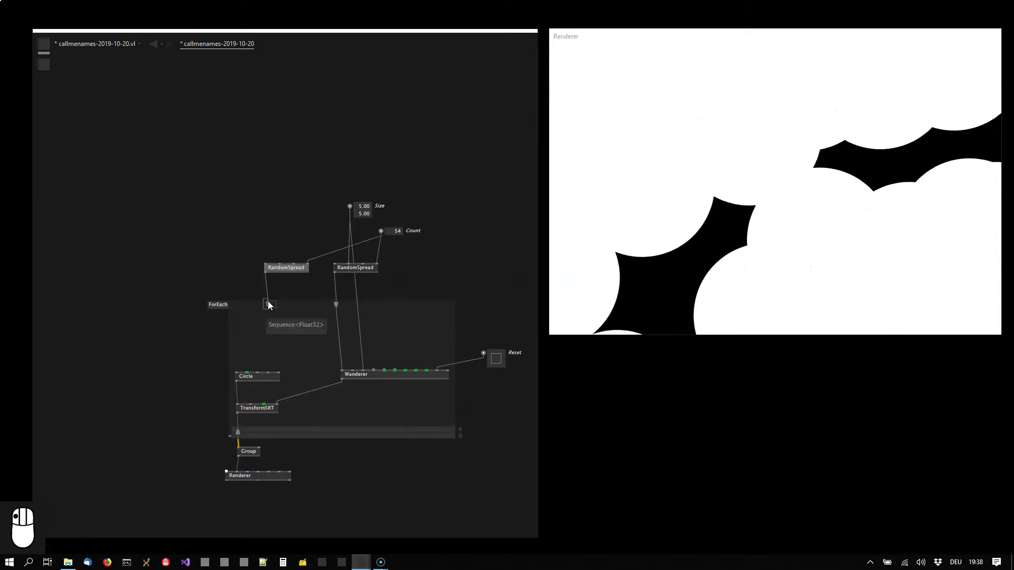
# - Search for a ToVector2 conversion node inside the loop
pyautogui.rightClick(252, 408)
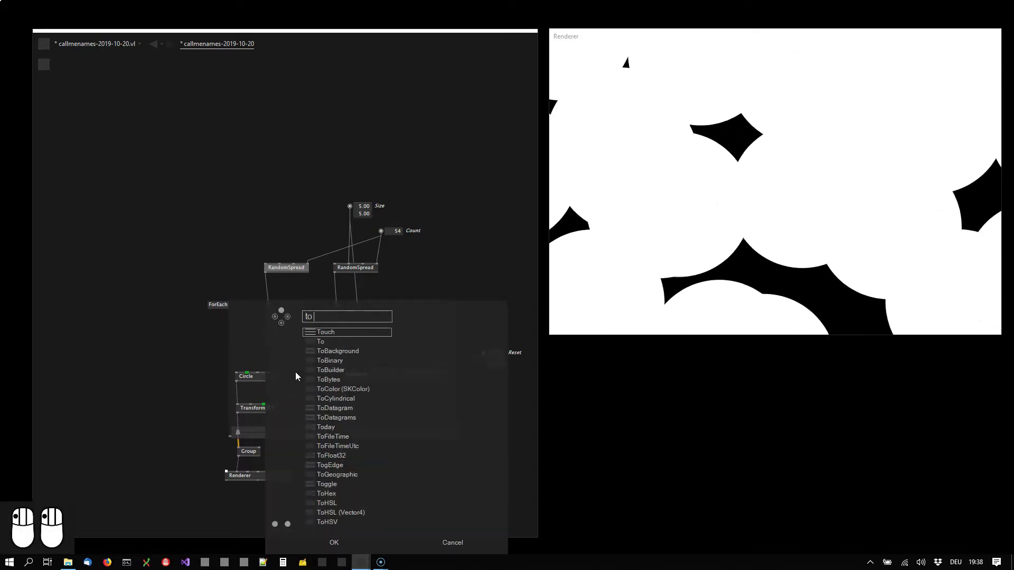
pyautogui.press('Delete')
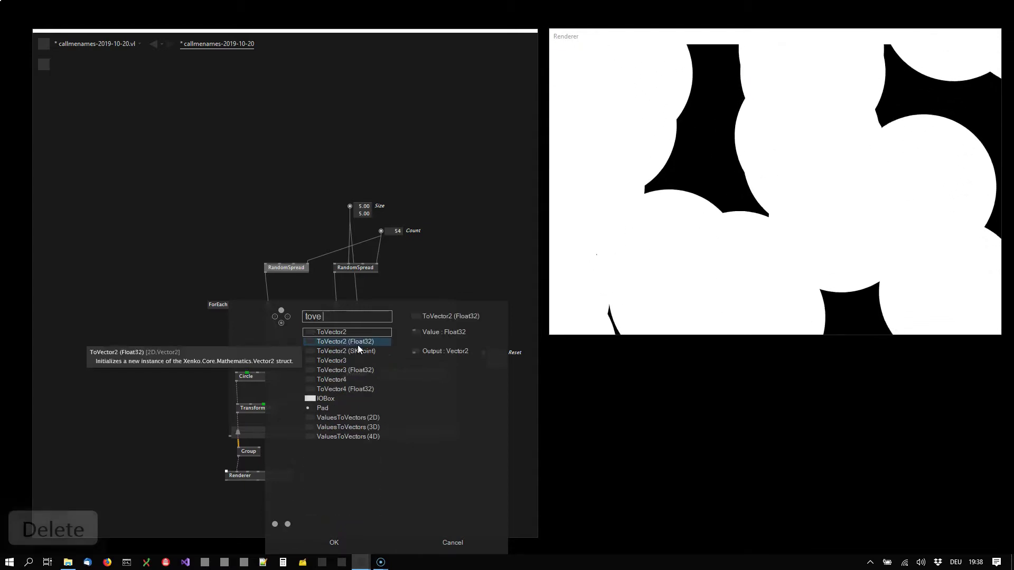
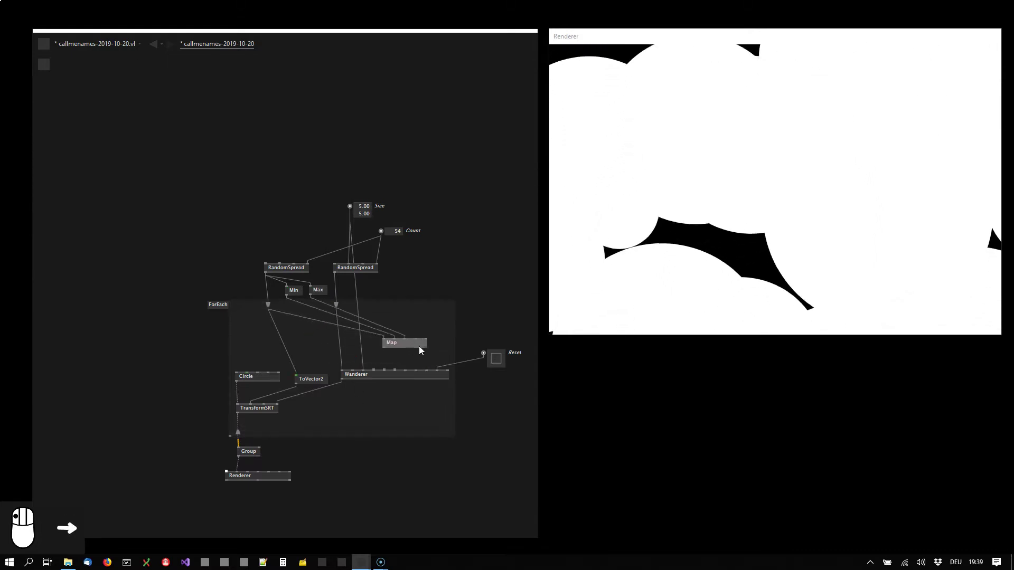
# - Adjust a range value on the Map node feeding the Wanderer
pyautogui.click(429, 343)
pyautogui.rightClick(426, 335)
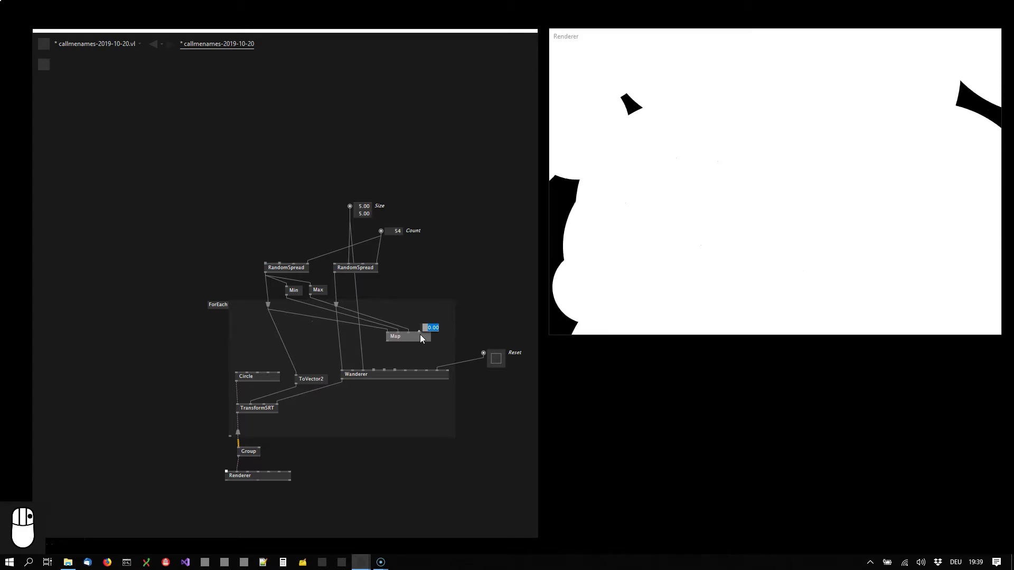
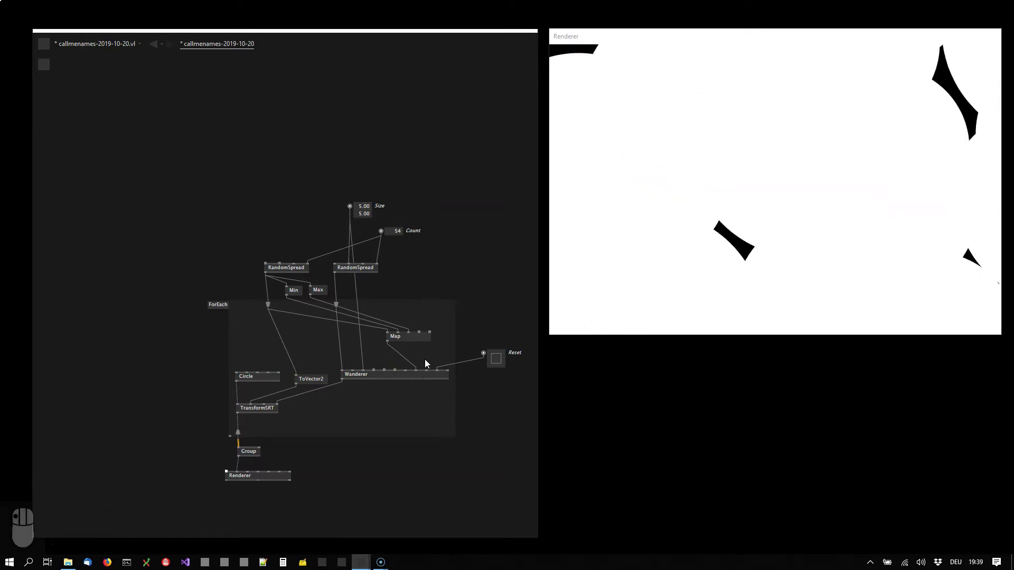
pyautogui.click(403, 356)
# - Bring up the node browser to add a '*' multiply node after Map
pyautogui.doubleClick(402, 354)
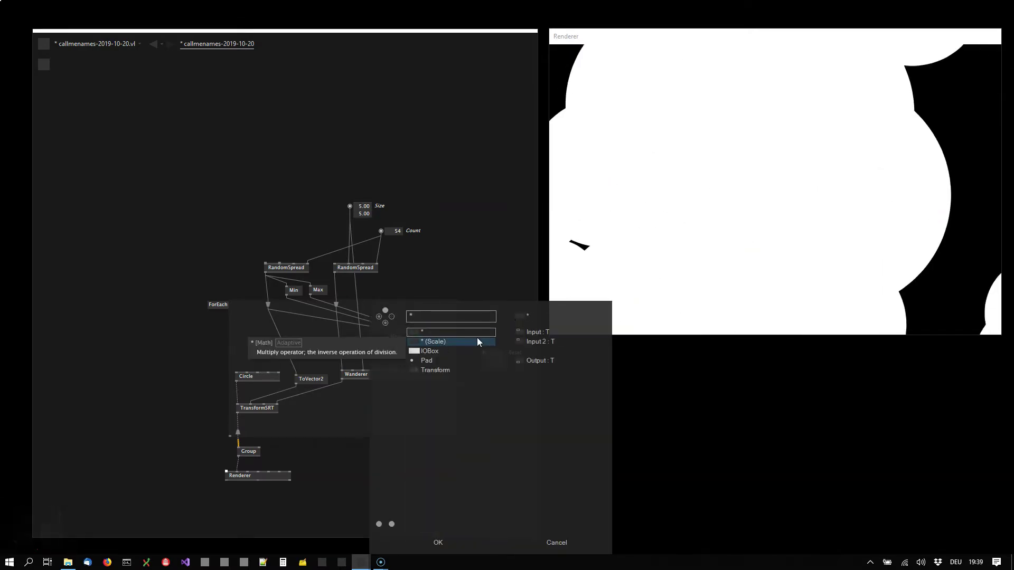
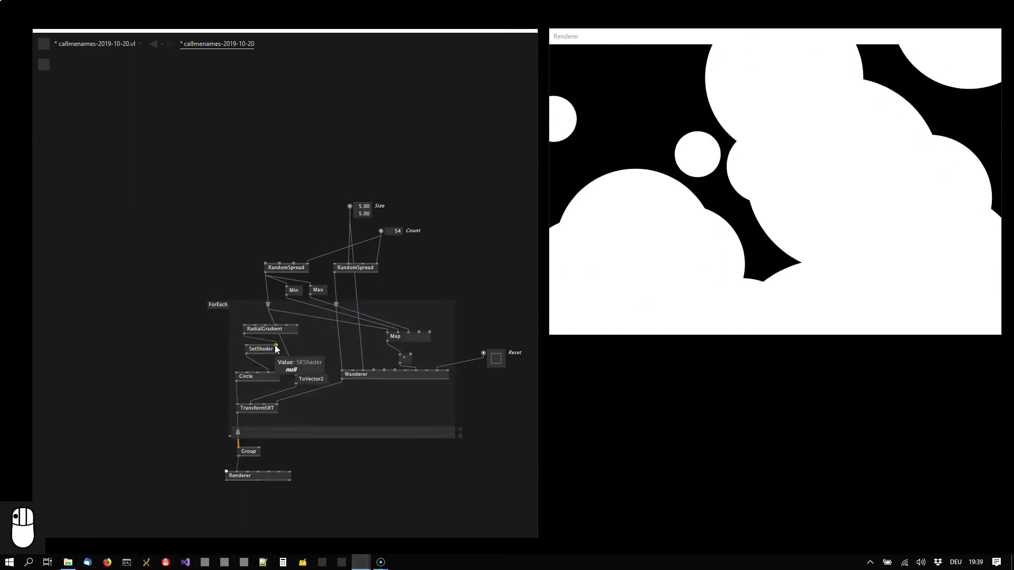
# - Connect SetShader with the RadialGradient into the Circle's paint
pyautogui.rightClick(512, 509)
pyautogui.moveTo(226, 378); pyautogui.dragTo(286, 359)
# - Rearrange the patch view to make room for more nodes
pyautogui.scroll(3)
pyautogui.moveTo(312, 383); pyautogui.dragTo(263, 320)
pyautogui.middleClick(262, 307)
pyautogui.moveTo(247, 310); pyautogui.dragTo(171, 295)
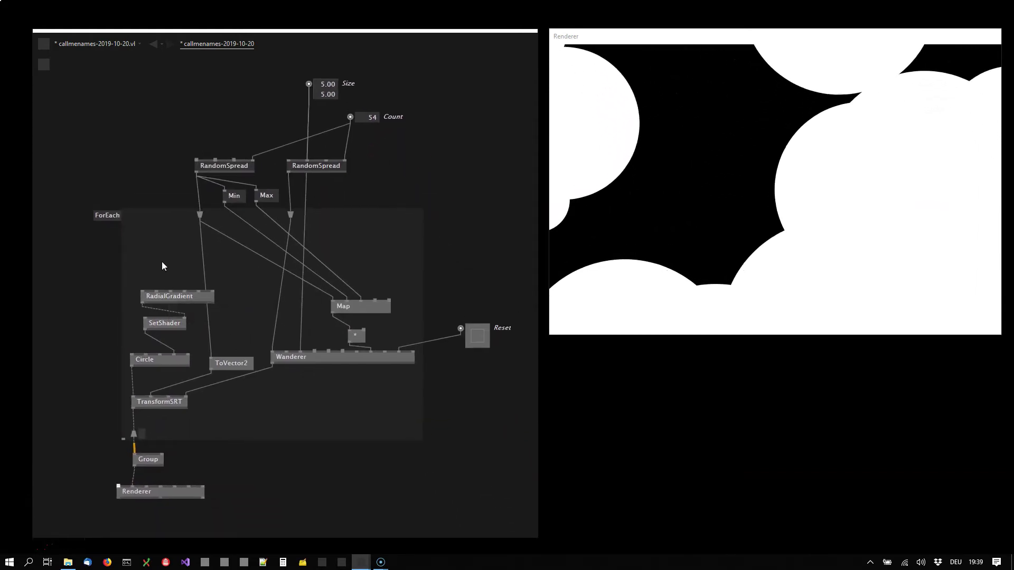
# - Feed the Cons node into RadialGradient's colours
pyautogui.moveTo(166, 265); pyautogui.dragTo(209, 293)
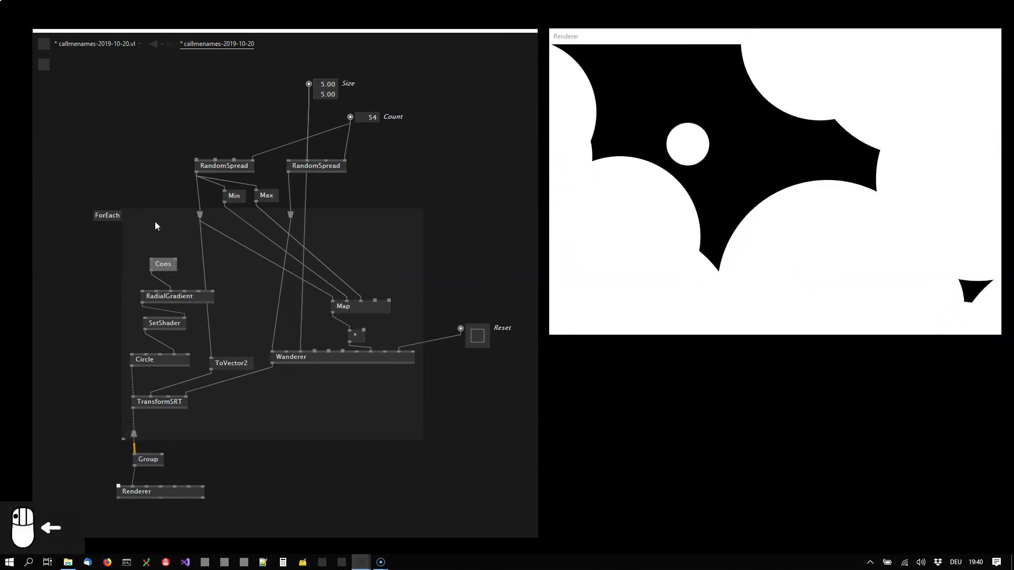
pyautogui.moveTo(385, 206); pyautogui.dragTo(381, 207)
pyautogui.click(212, 80)
# - Move the Size, Count and RandomSpread nodes aside and start adding another RandomSpread
pyautogui.moveTo(215, 85); pyautogui.dragTo(281, 157)
pyautogui.moveTo(207, 219); pyautogui.dragTo(227, 221)
pyautogui.rightClick(227, 222)
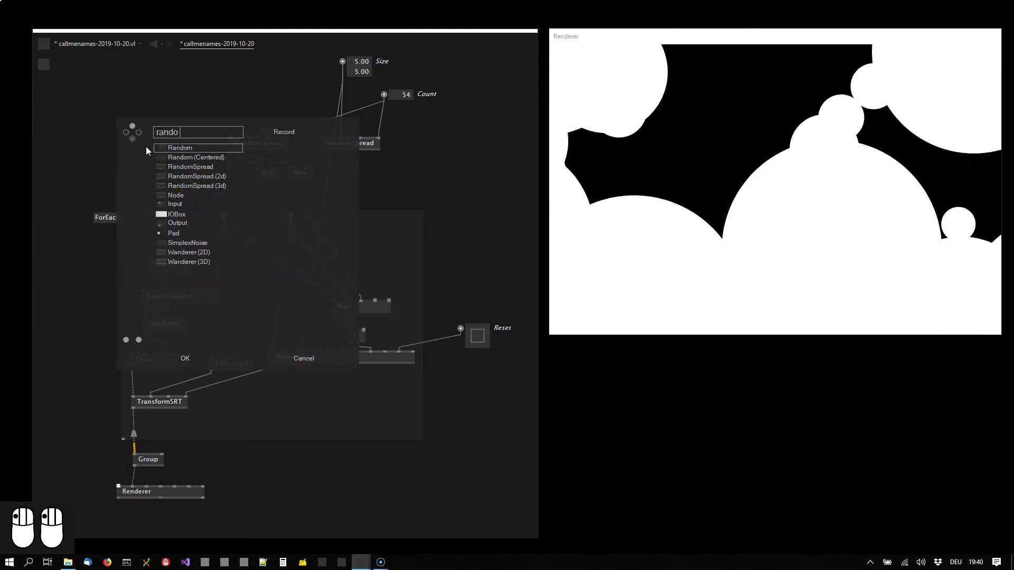
# - Drive FromHSL from the new RandomSpread into Cons and insert SetAlpha after the colour
pyautogui.moveTo(213, 168); pyautogui.dragTo(143, 241)
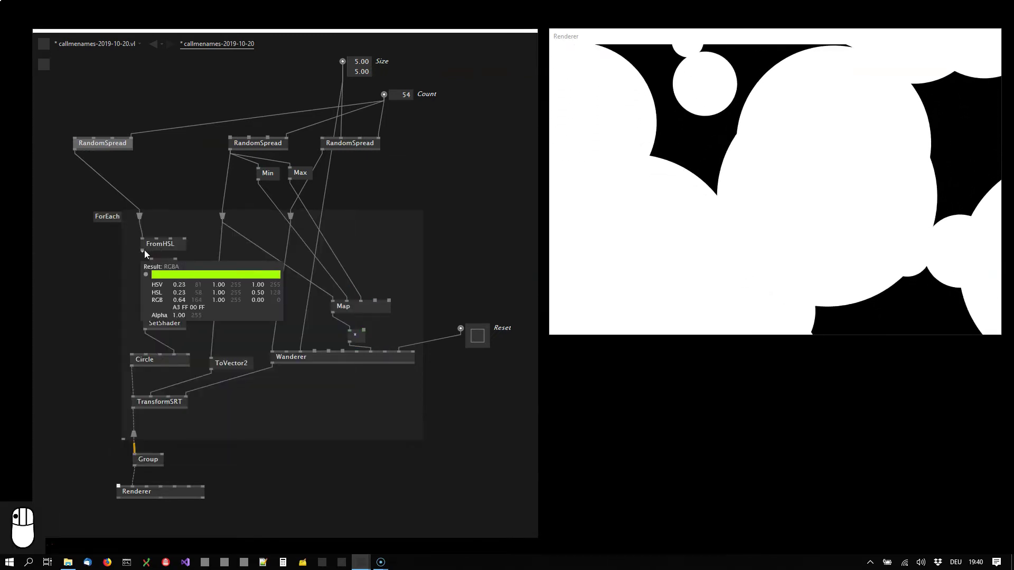
pyautogui.click(177, 243)
pyautogui.click(177, 237)
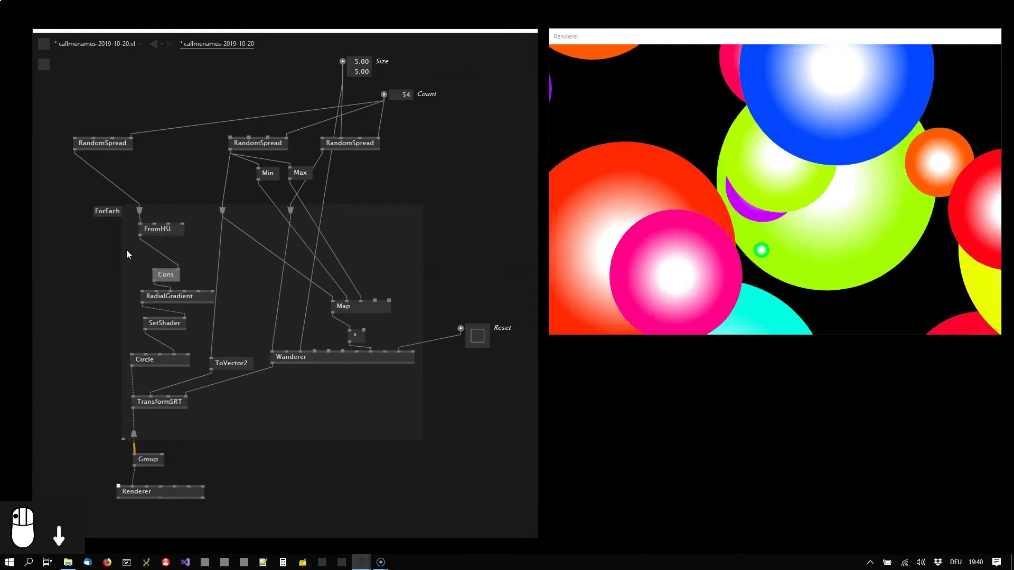
pyautogui.moveTo(180, 257); pyautogui.dragTo(149, 265)
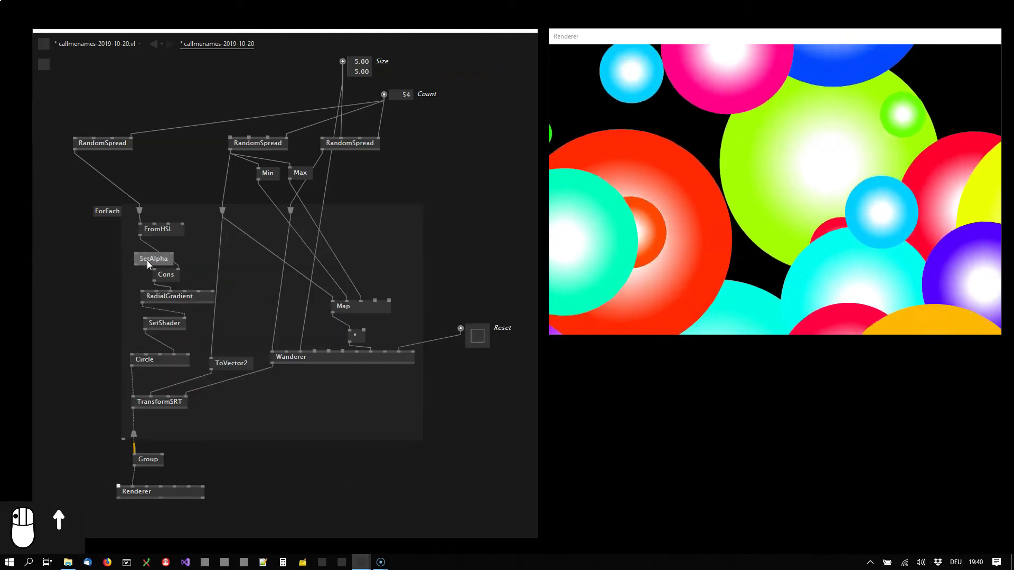
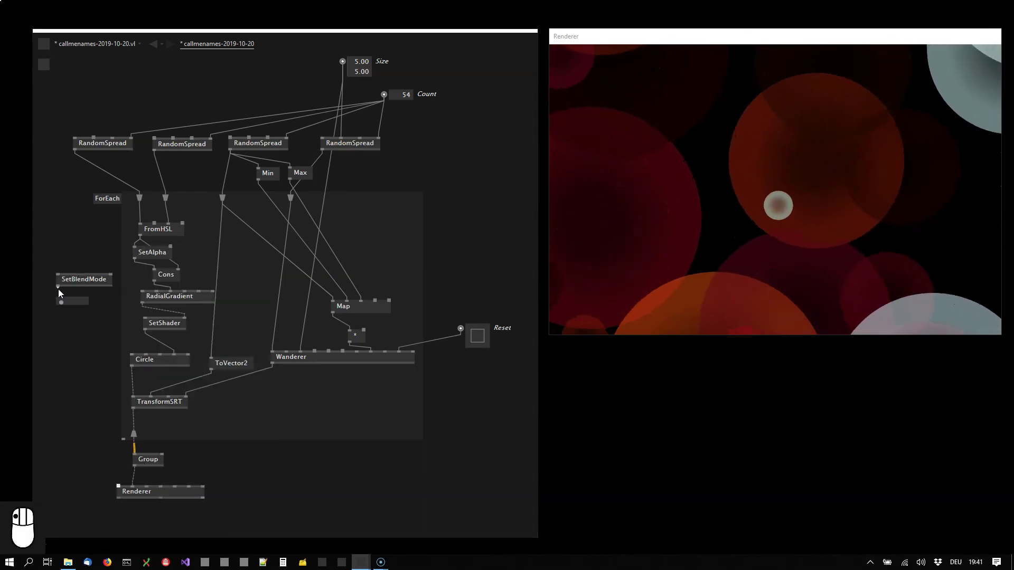
# - Link SetBlendMode's output into SetShader so the circles use the chosen blend mode
pyautogui.moveTo(153, 348); pyautogui.dragTo(147, 320)
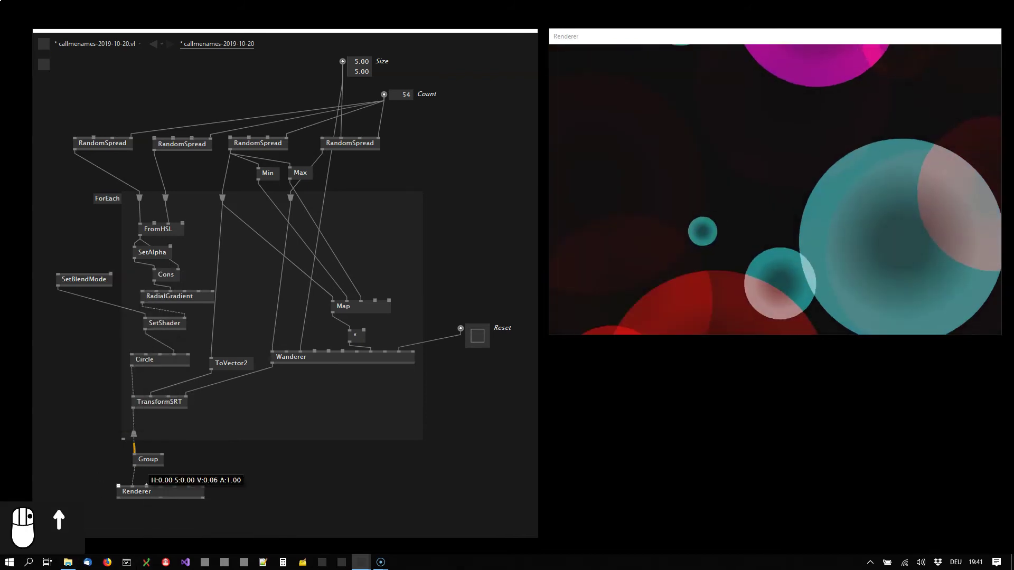
# - Scroll the RandomSpread Seed pins to new values (e.g. 20 and 10), reshuffling the circles
pyautogui.scroll(-3)
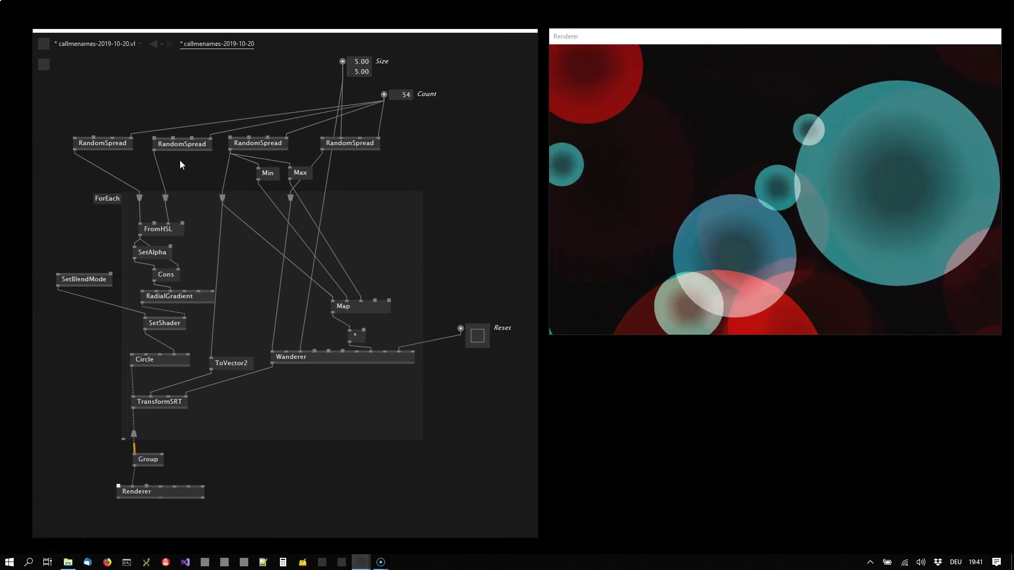
pyautogui.scroll(-3)
pyautogui.scroll(3)
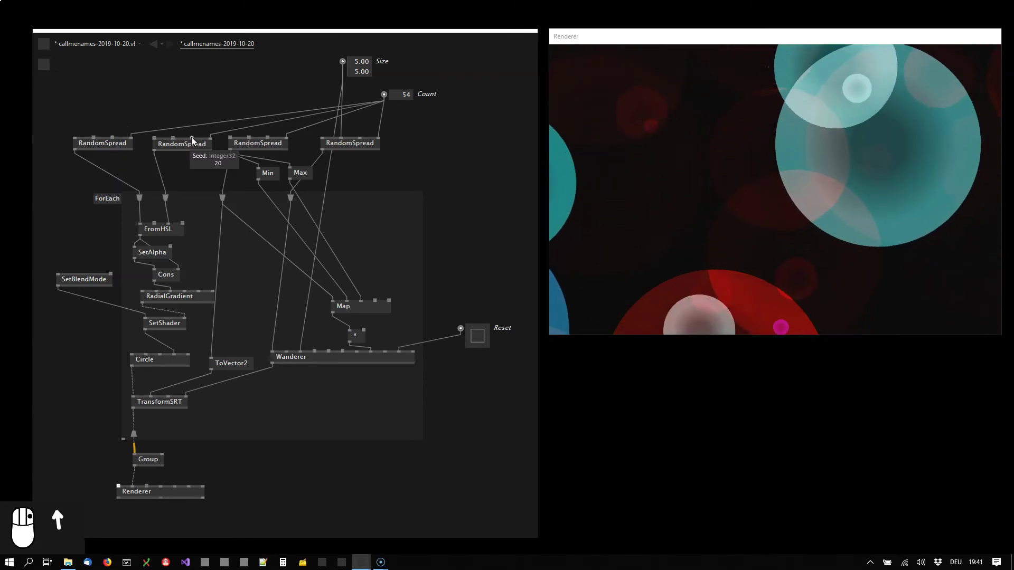
pyautogui.scroll(3)
pyautogui.scroll(-3)
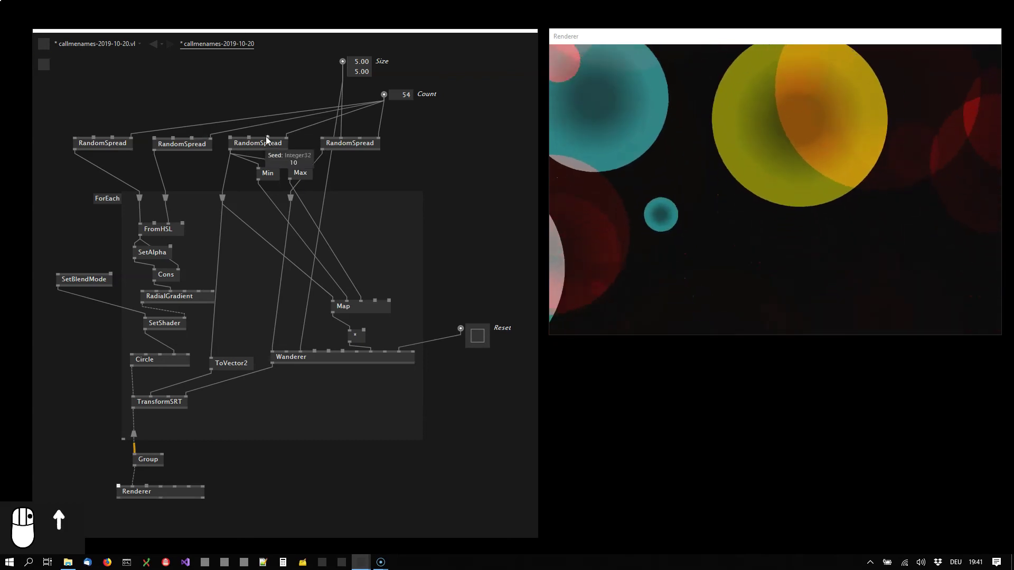